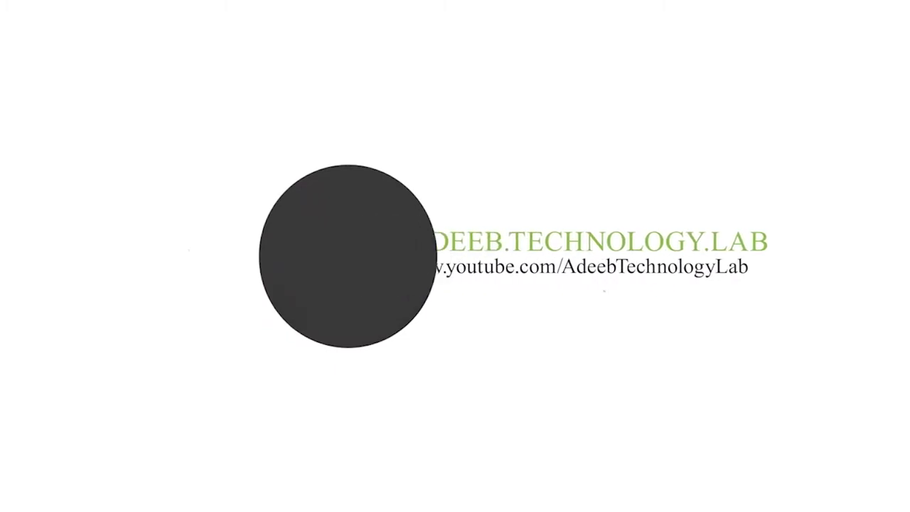
# Open the TV LOGO By AdeebTechLogo (4) PSD mockup in Photoshop from File Explorer.
pyautogui.click(632, 31)
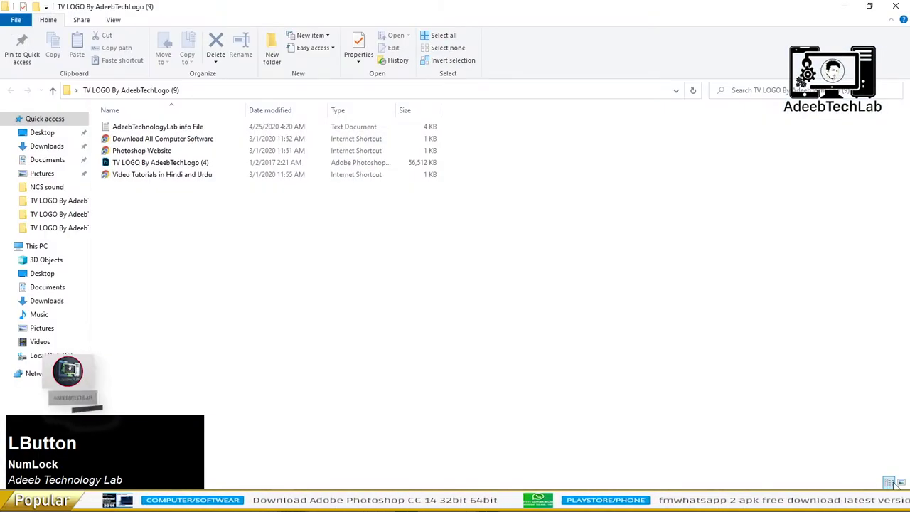
pyautogui.rightClick(303, 139)
pyautogui.click(333, 150)
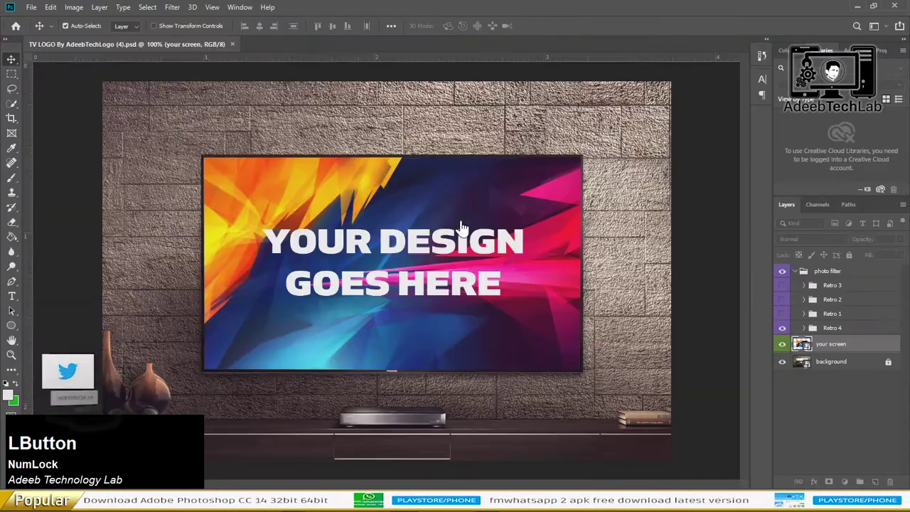
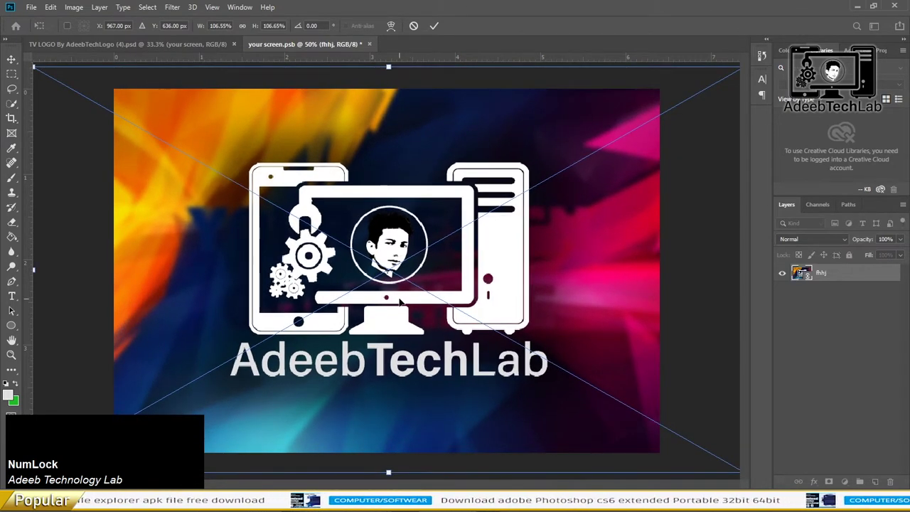
# Commit the AdeebTechLab logo's size and position on the screen and save the smart object.
pyautogui.press('Return')
pyautogui.press('ctrl+s')
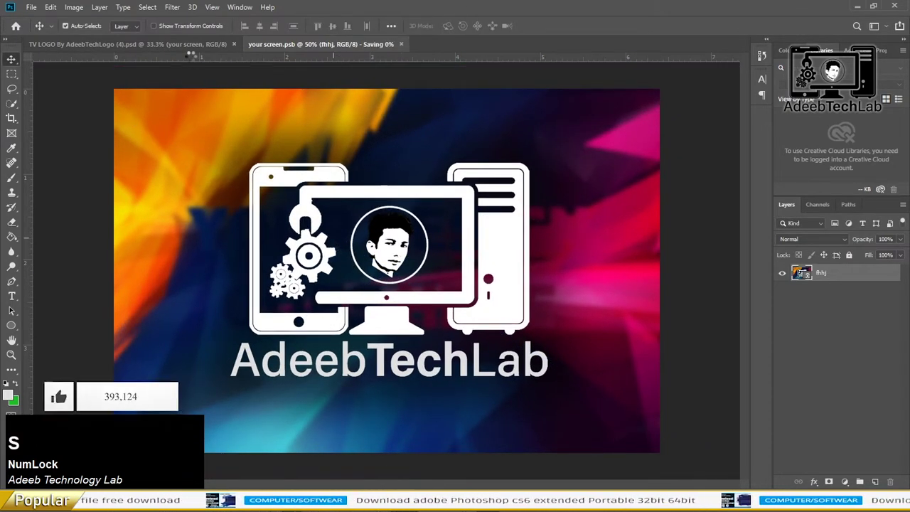
# Return to the TV LOGO PSD and save it as a JPEG beside the PSD.
pyautogui.click(191, 53)
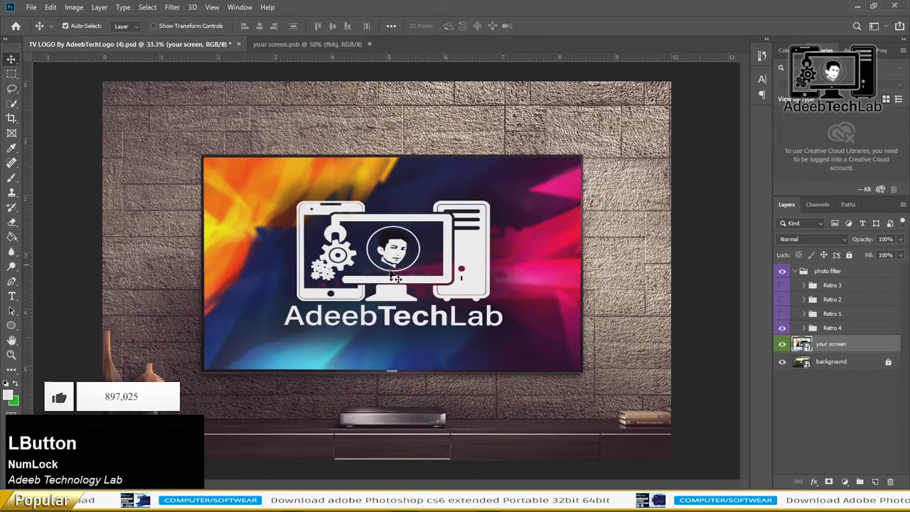
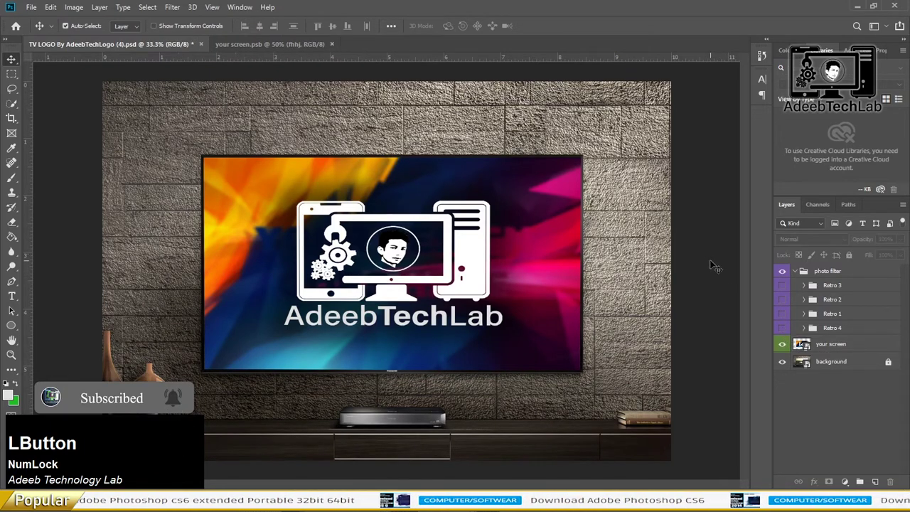
pyautogui.press('s')
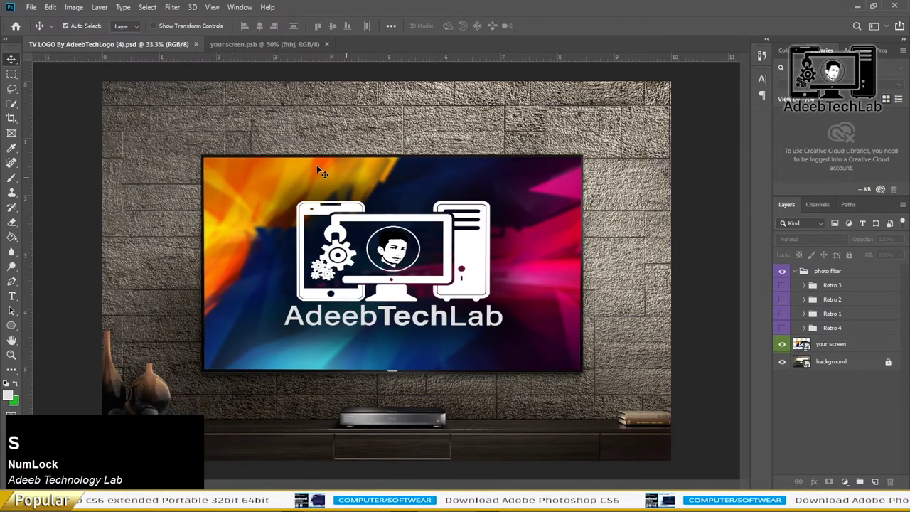
pyautogui.press('s')
# Close Photoshop, minimise File Explorer and switch to the browser showing YouTube.
pyautogui.click(145, 465)
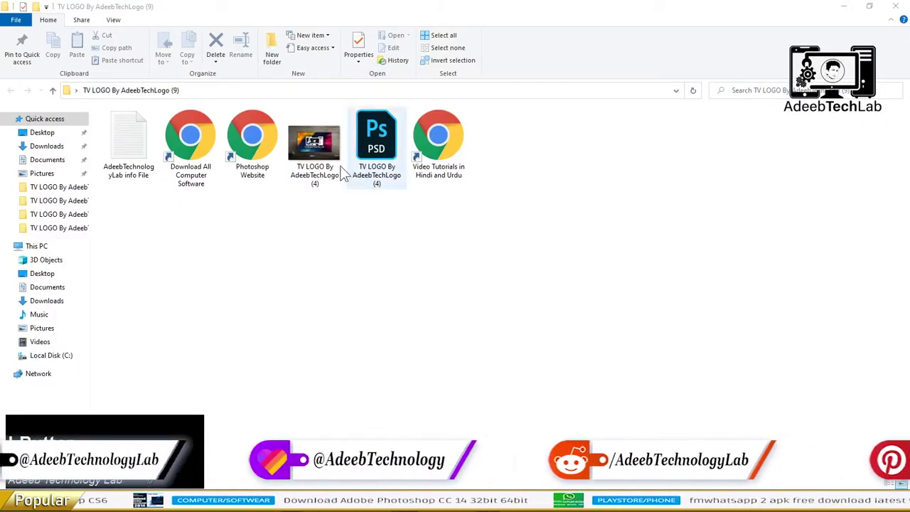
pyautogui.press('c')
pyautogui.click(328, 119)
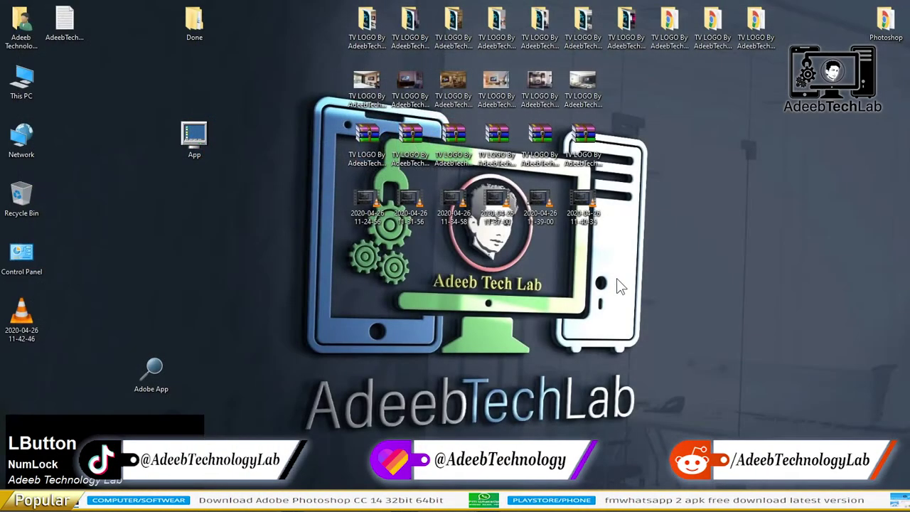